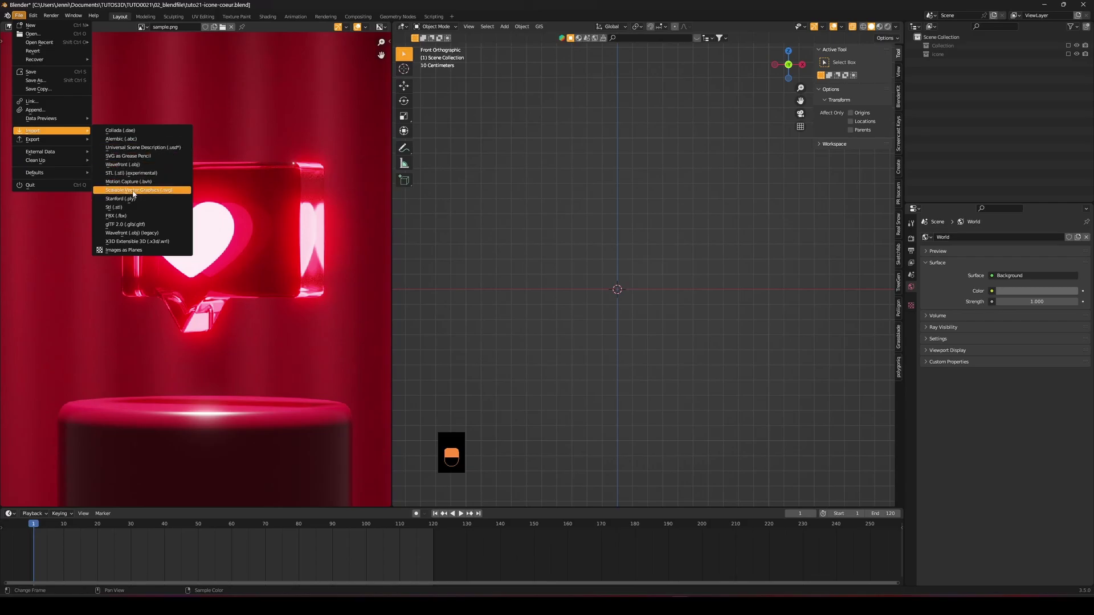
Import coeur.svg into the scene as a heart curve object via SVG import
left_click_drag(137, 193, 683, 418)
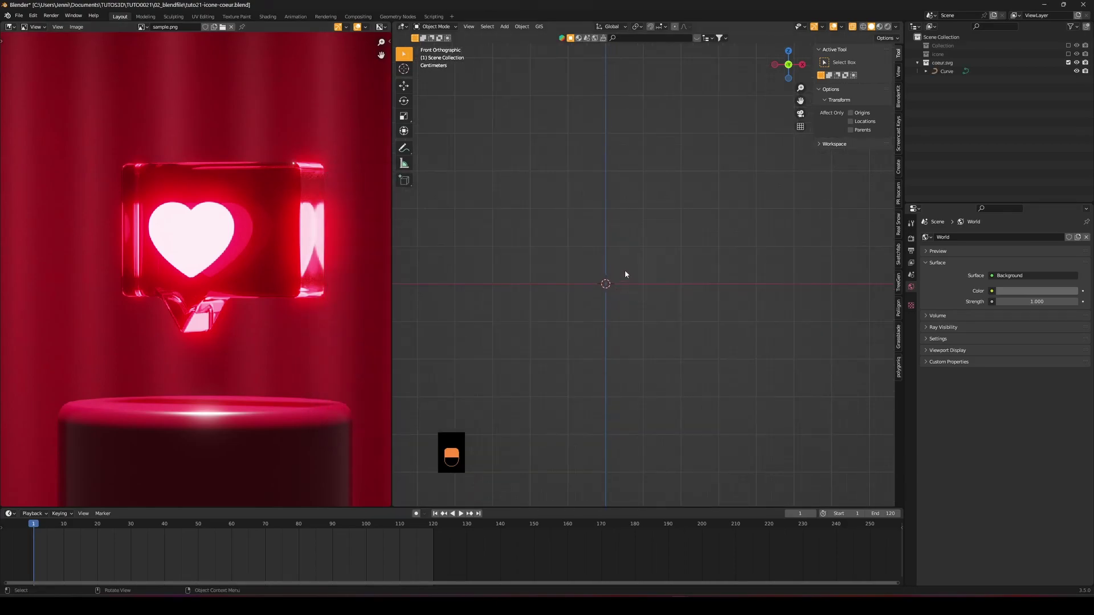
Scale up the imported heart curve, apply its scale and check it from the top view
left_click_drag(623, 260, 946, 77)
left_click_drag(946, 76, 523, 30)
key("s")
key("ctrl+a")
key("KP_7")
left_click_drag(523, 30, 610, 249)
Give the heart curve extrude thickness, reposition it and inspect the solid result from the front
key("g")
left_click_drag(610, 250, 1089, 250)
left_click_drag(1088, 250, 916, 318)
key("KP_1")
left_click_drag(915, 318, 958, 240)
left_click_drag(958, 240, 637, 270)
key("KP_1")
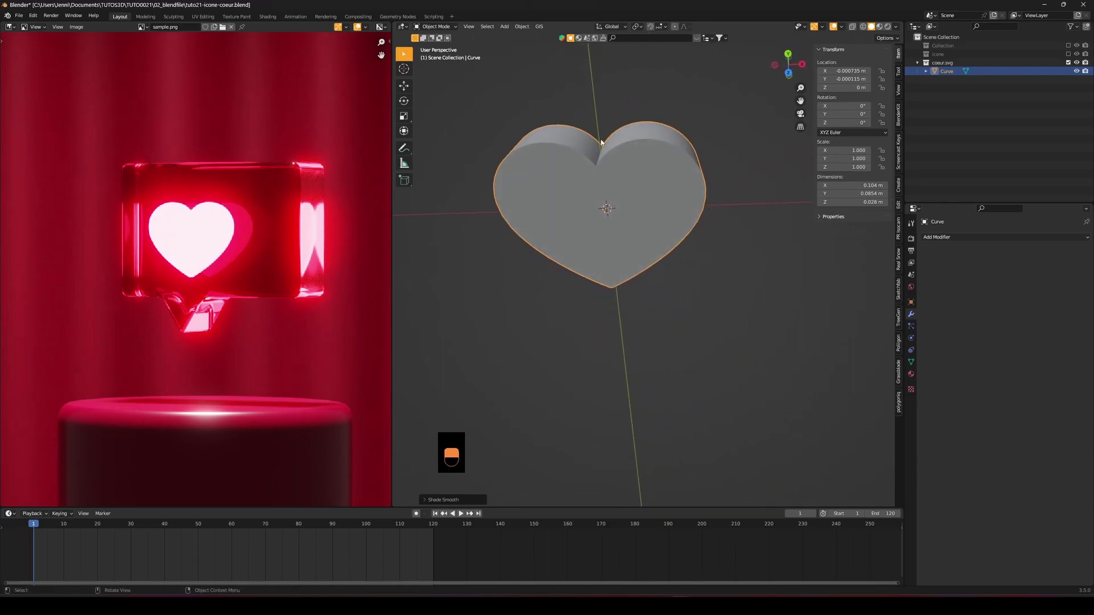
Rotate the heart 90 degrees around X so it stands upright facing the front view
key("KP_1")
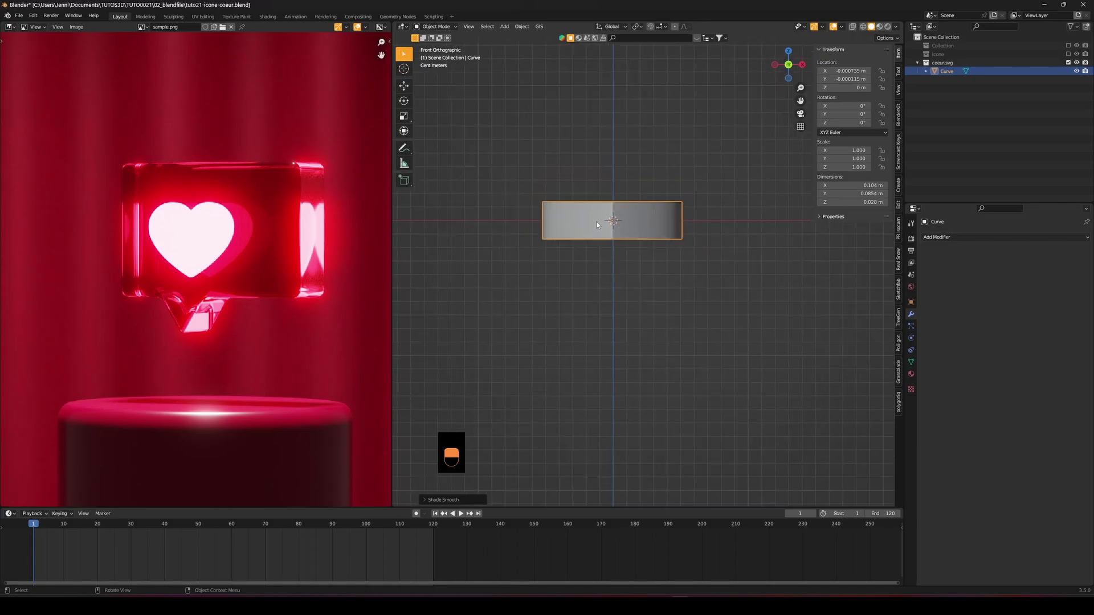
key("r")
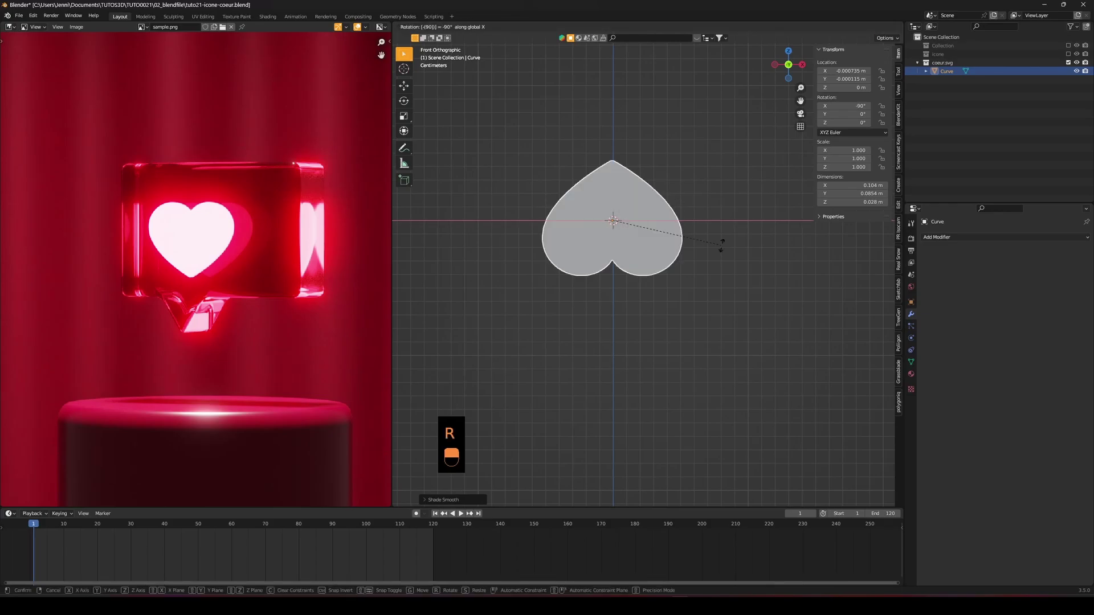
key("r")
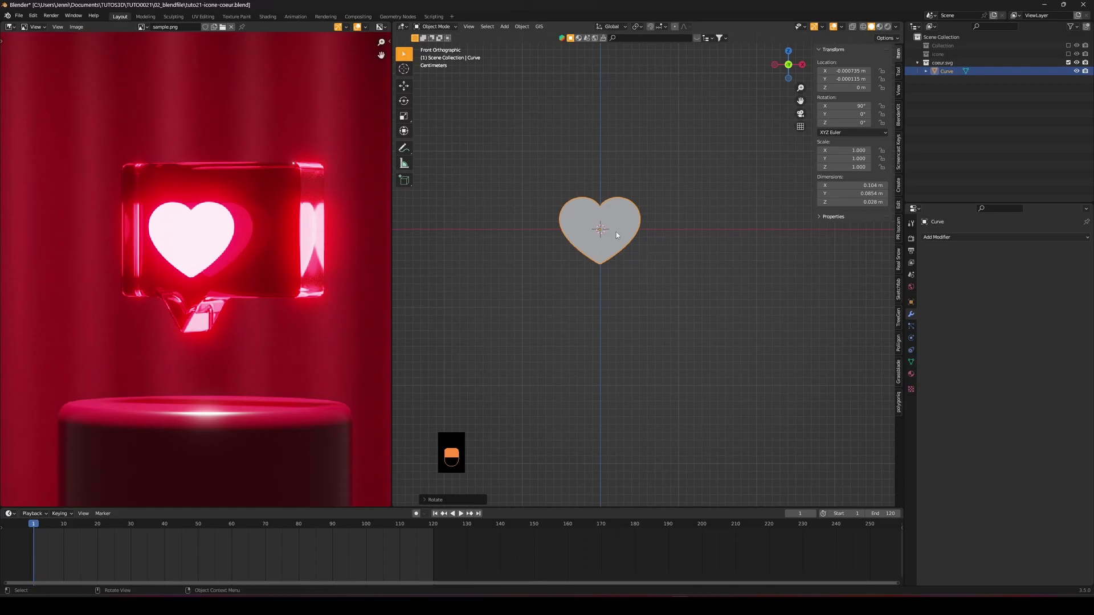
Add a cube at the scene centre and size it to about 0.2 m around the heart
key("shift+a")
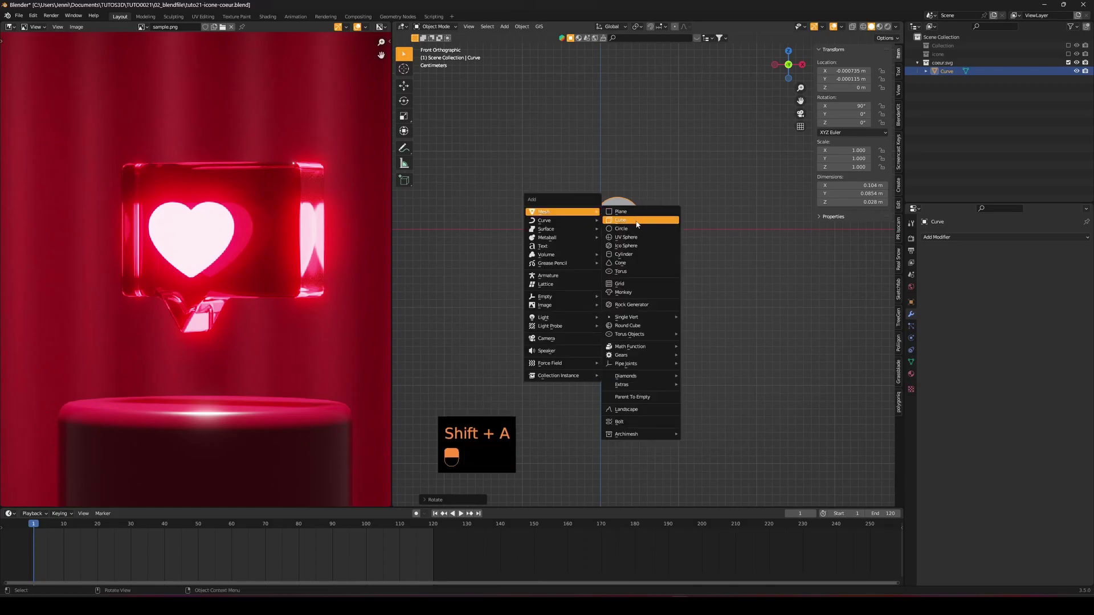
key("s")
left_click_drag(619, 250, 854, 31)
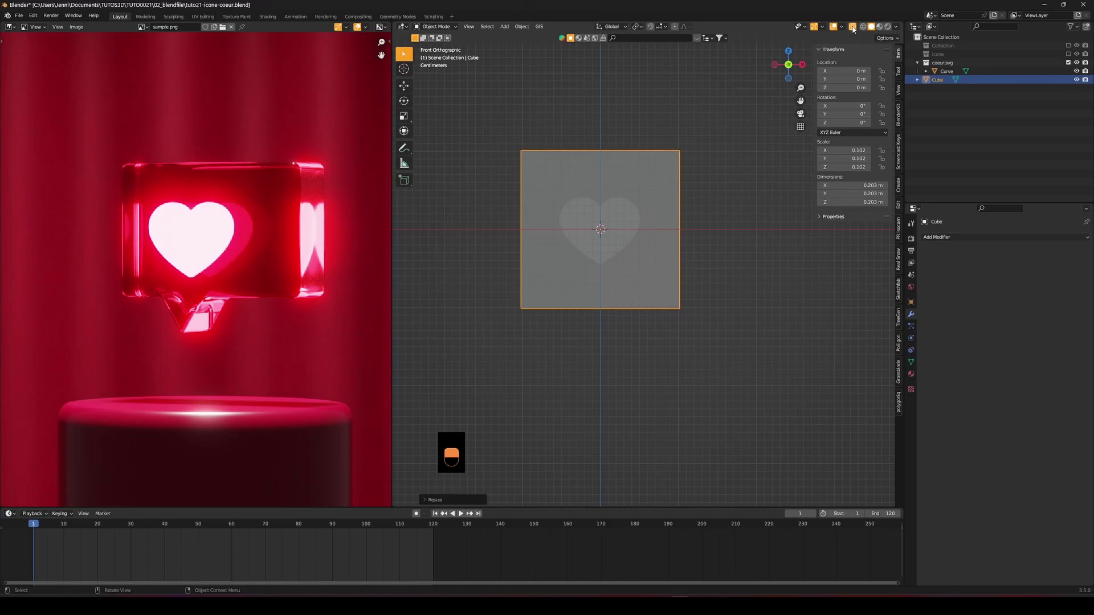